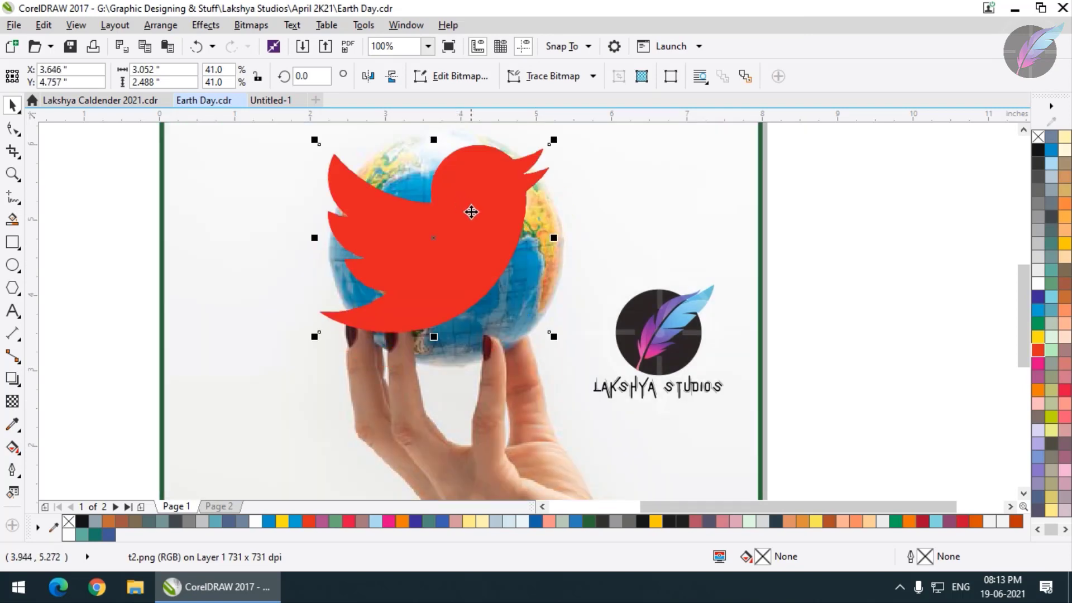
- Scroll the poster view down before setting CorelDRAW aside for the desktop
scroll(down, 3)
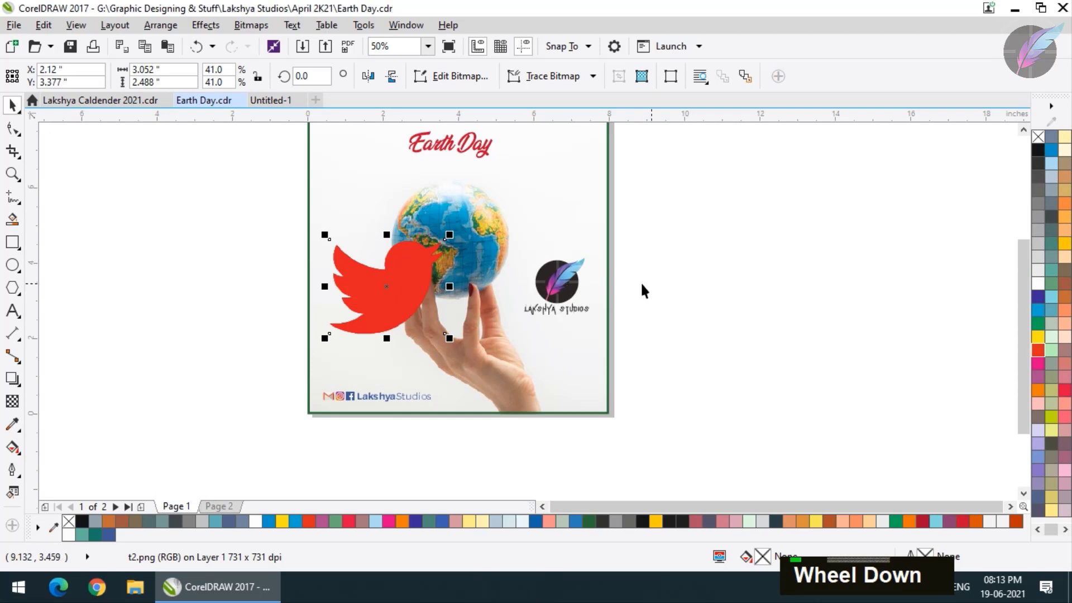
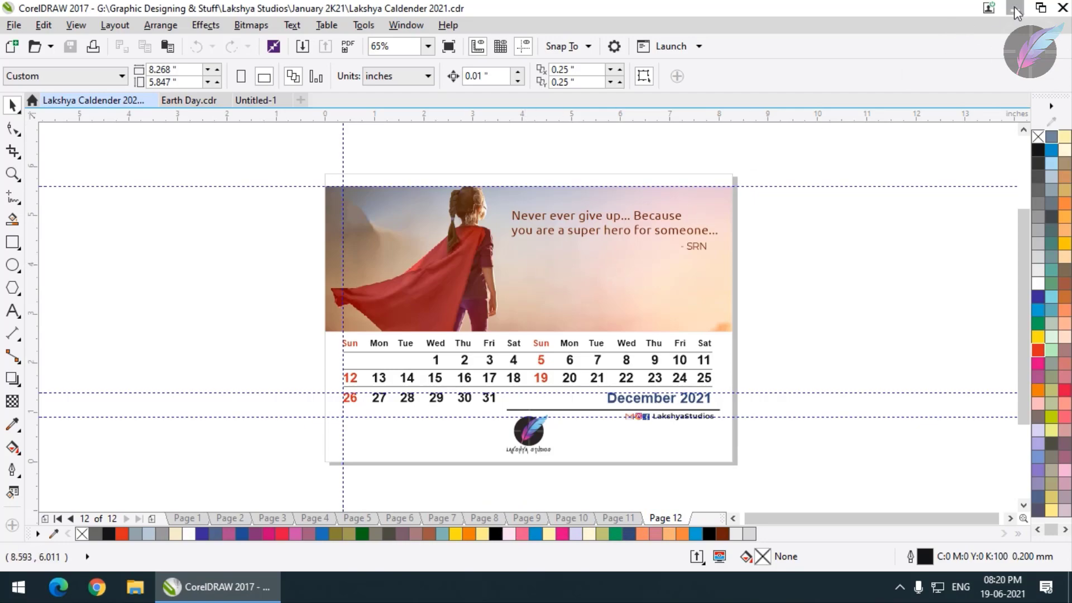
- Launch the Lakshya Caldender 2021 PDF from its desktop icon into Acrobat Reader
double_click(453, 44)
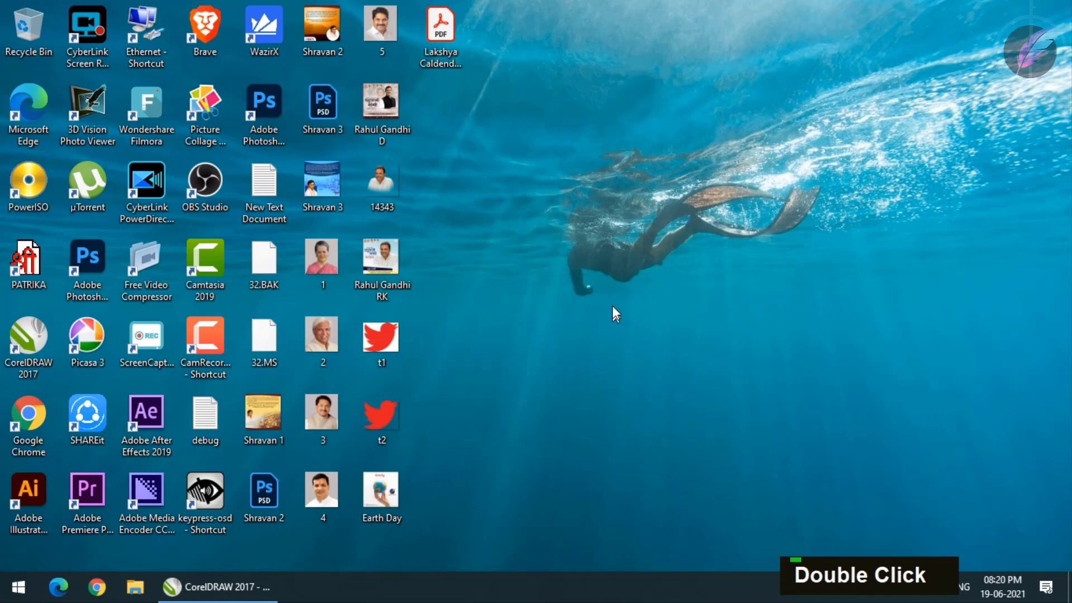
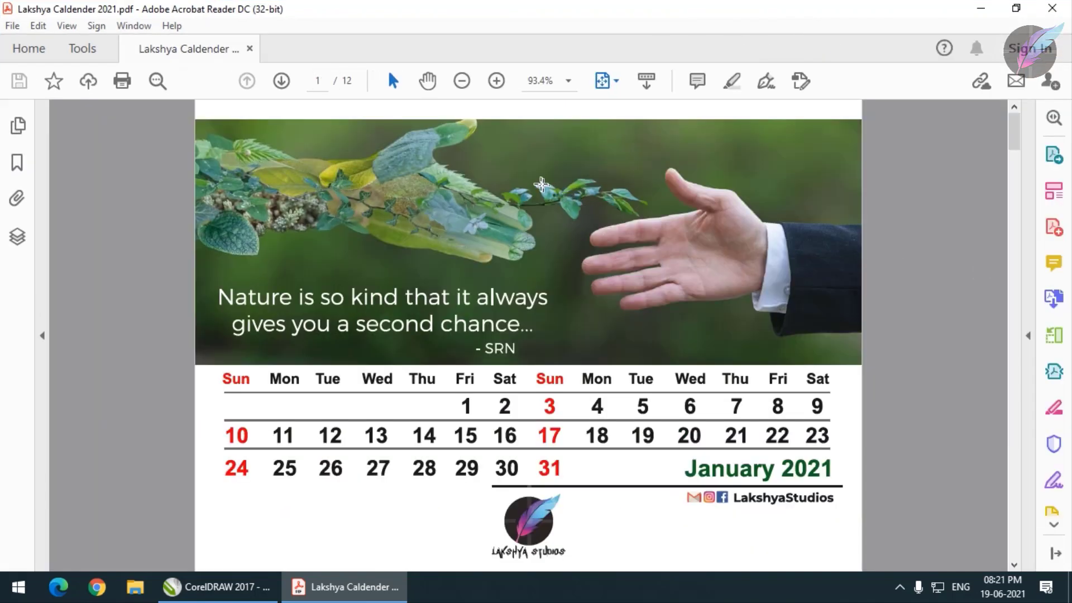
- Scroll through the calendar pages from January 2021 toward April 2021 to check the export
scroll(up, 3)
scroll(down, 3)
scroll(up, 3)
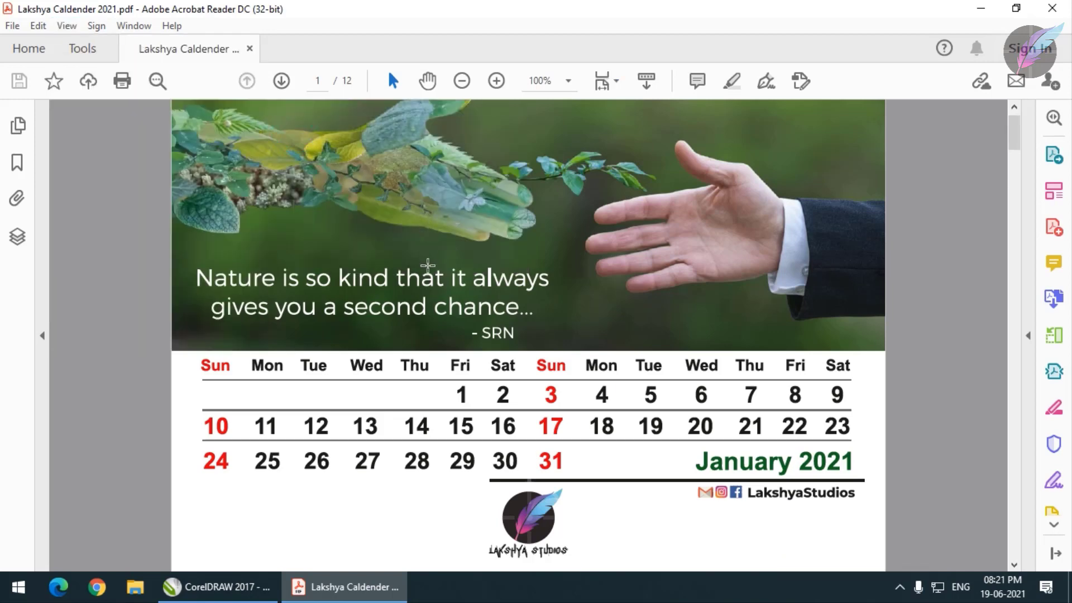
scroll(down, 3)
scroll(up, 3)
scroll(down, 3)
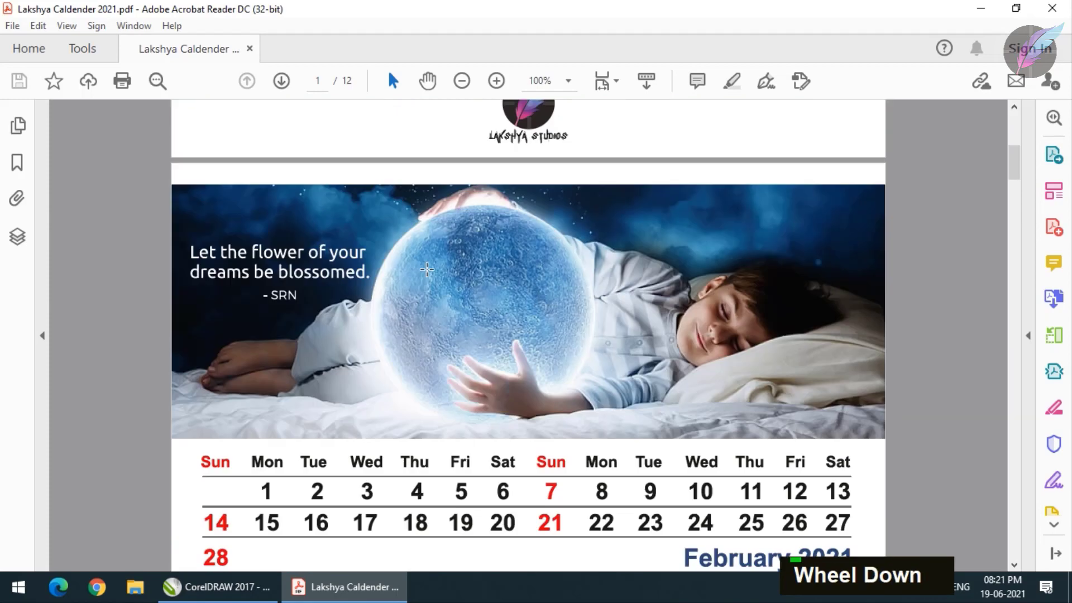